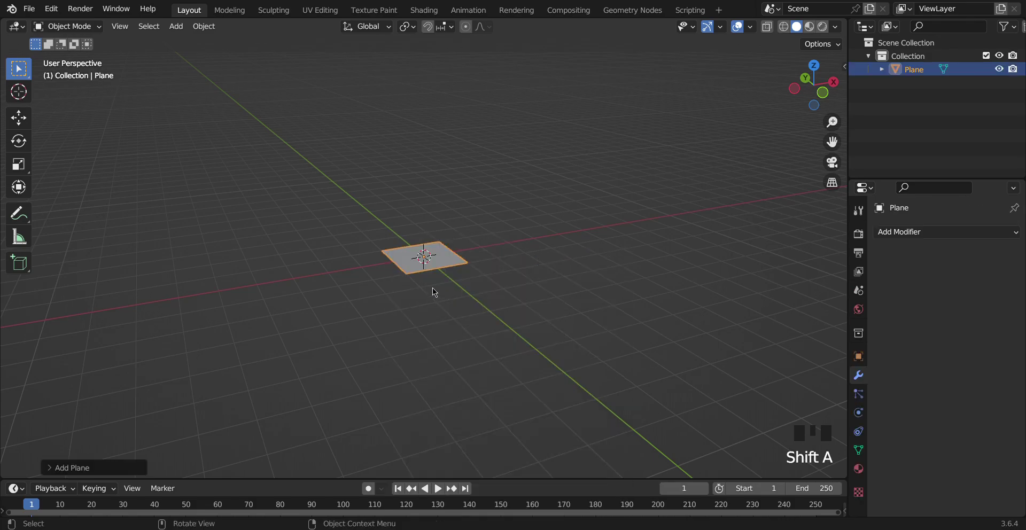
- Scale the plane up and subdivide it with 15 cuts into a dense grid
key(s)
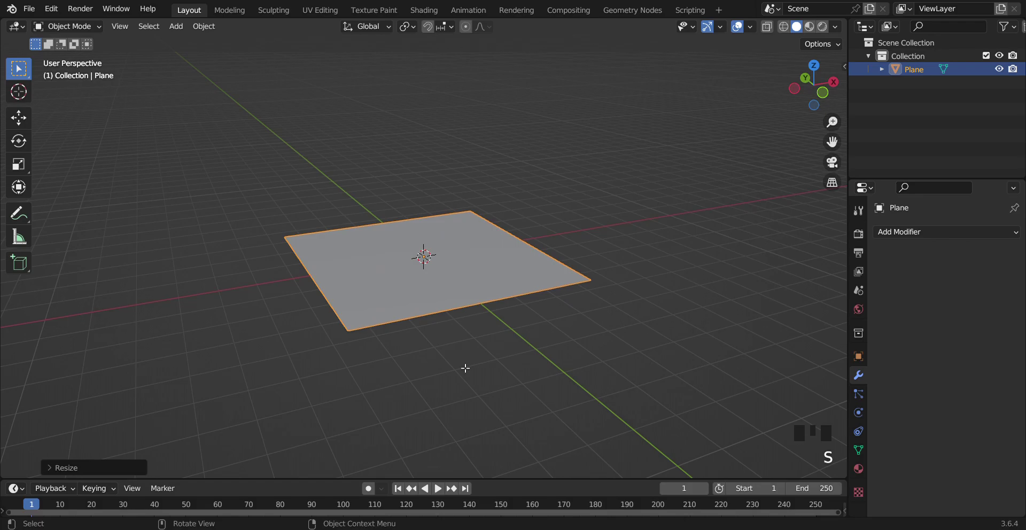
key(Tab)
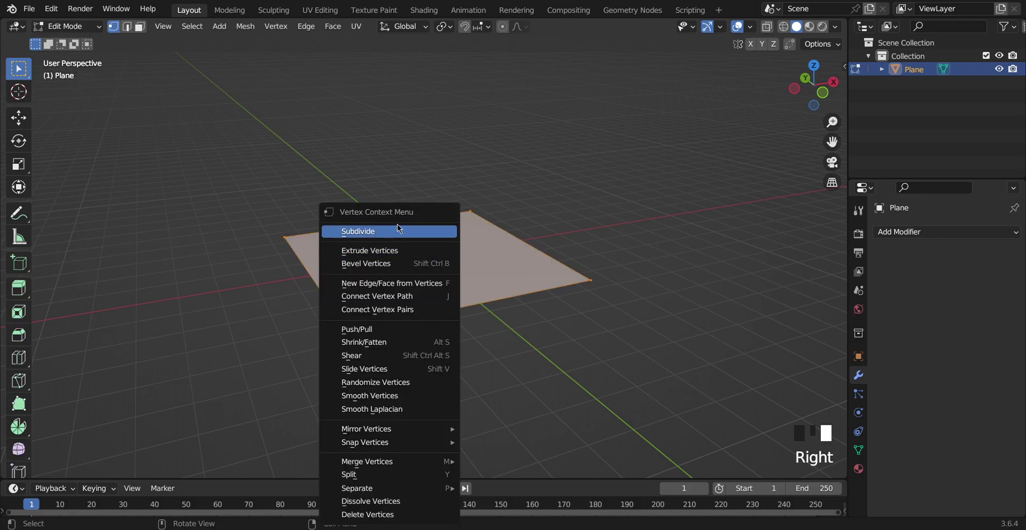
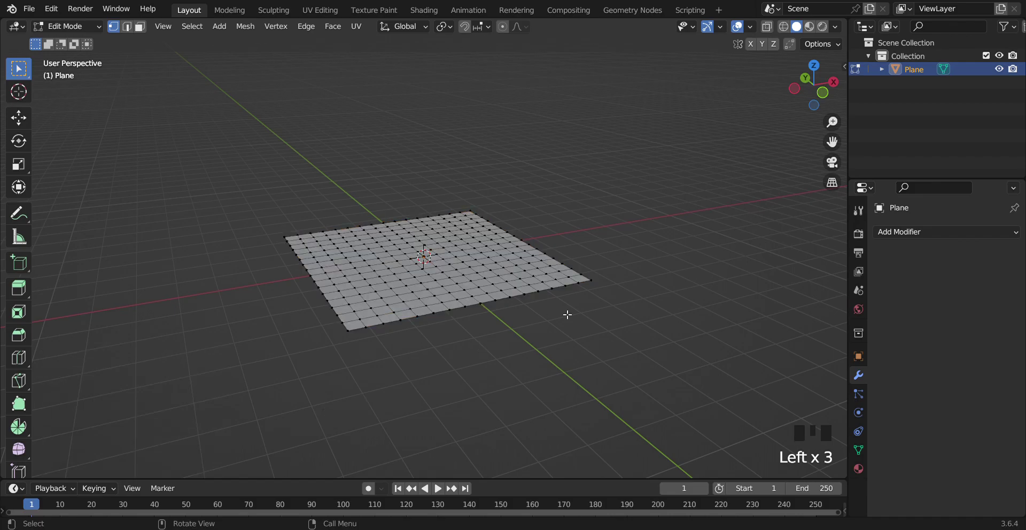
key(Tab)
key(Tab)
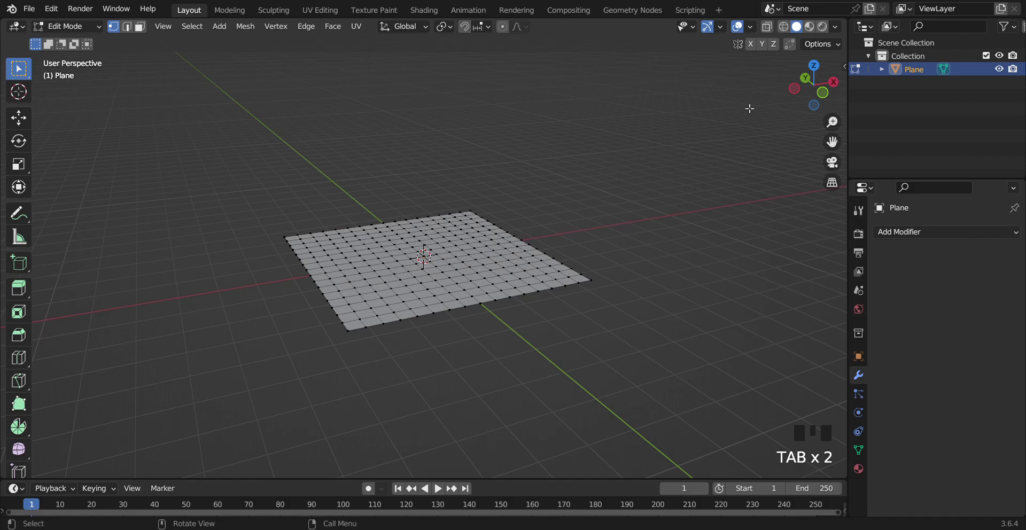
click(813, 95)
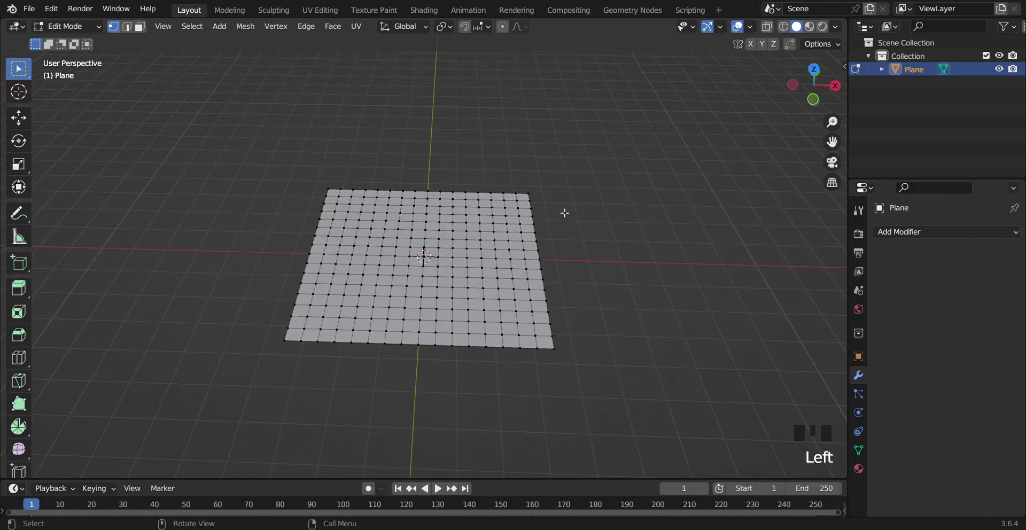
- Assign all plane vertices to a new vertex group named Surface and return to object mode
key(a)
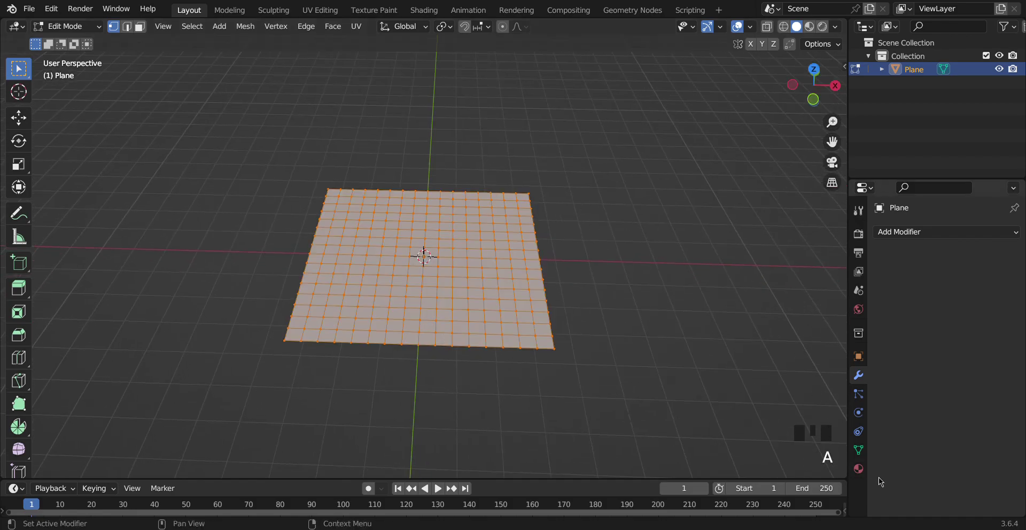
click(869, 458)
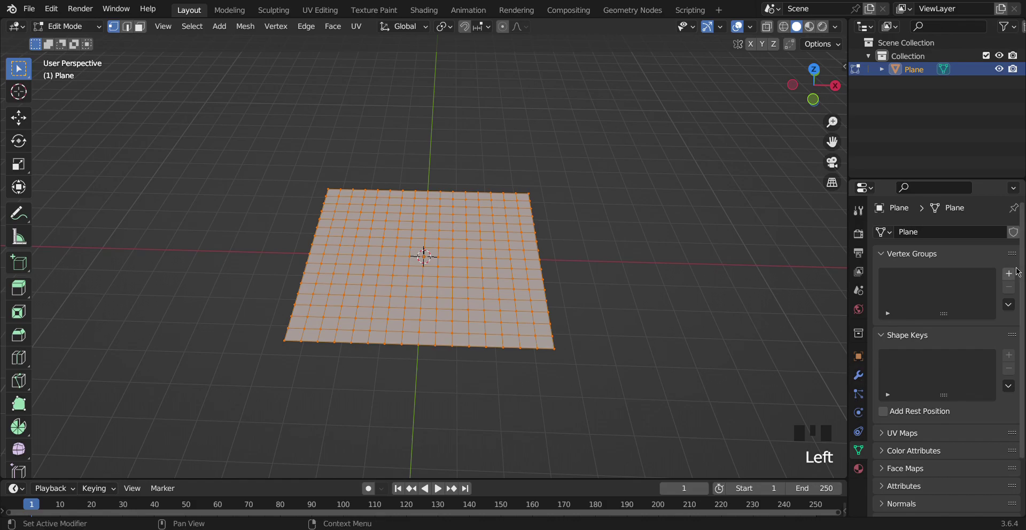
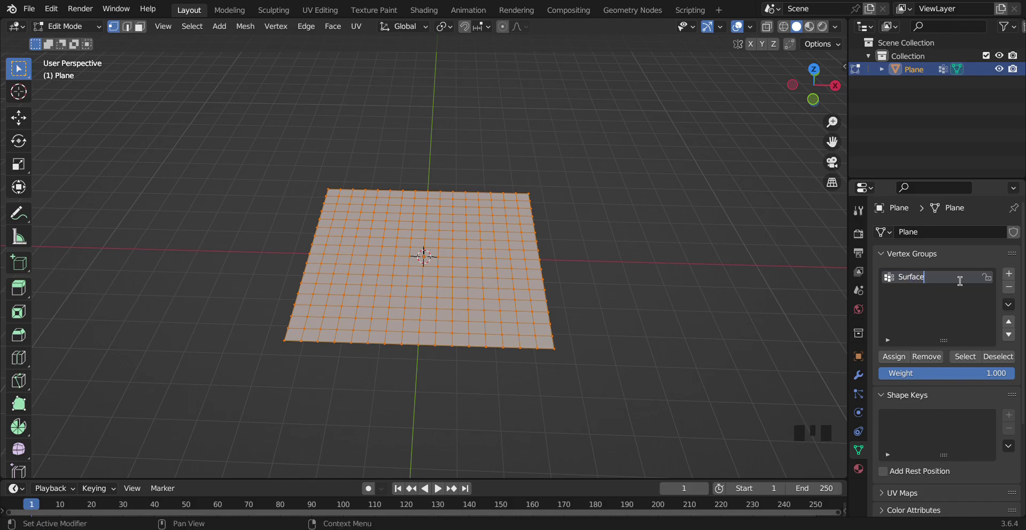
drag(895, 361, 349, 128)
key(Tab)
key(shift+a)
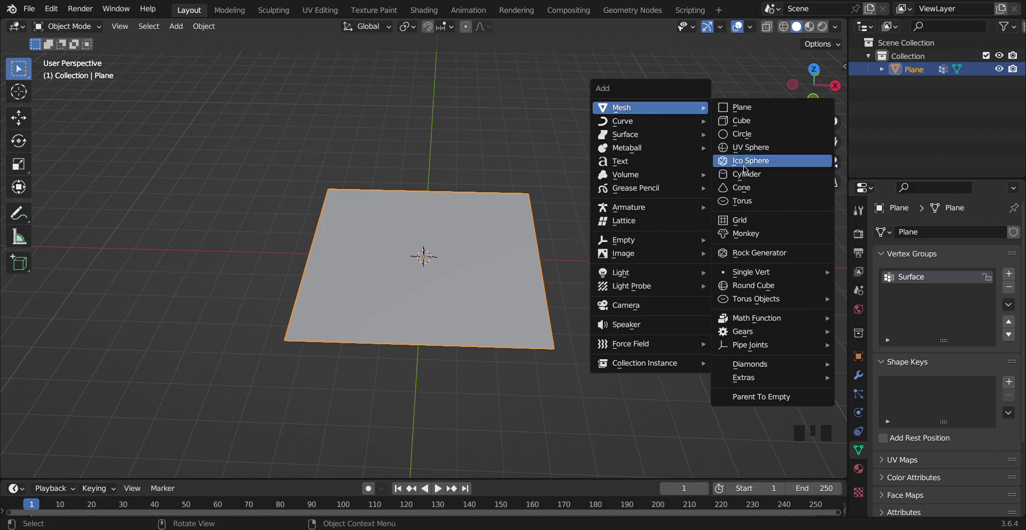
- Lift the icosphere about 3.9 m above the plane, then reselect the plane
key(g)
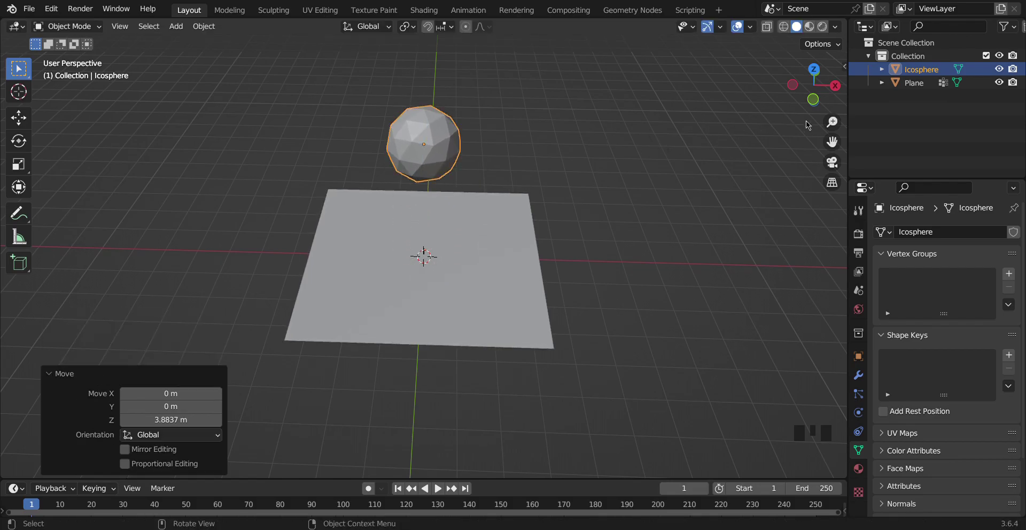
click(814, 98)
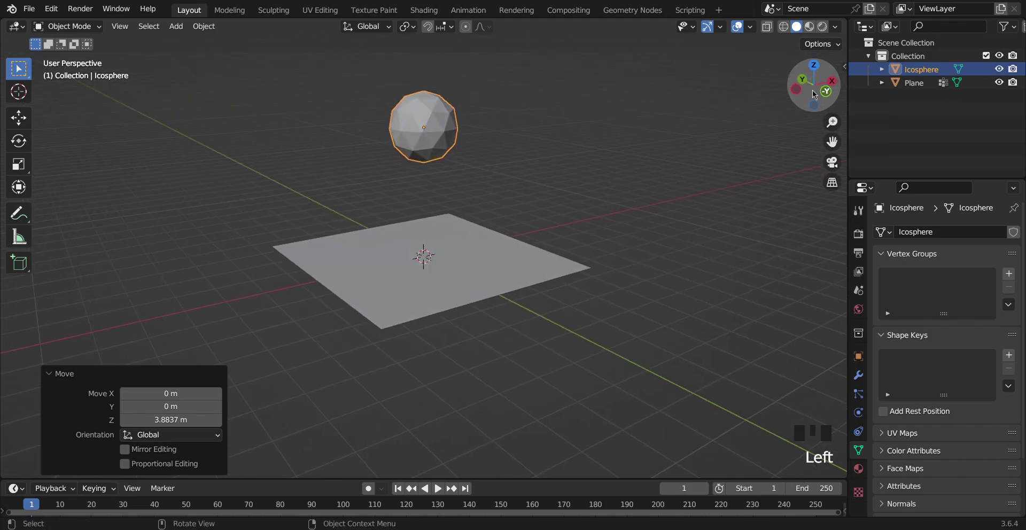
click(479, 239)
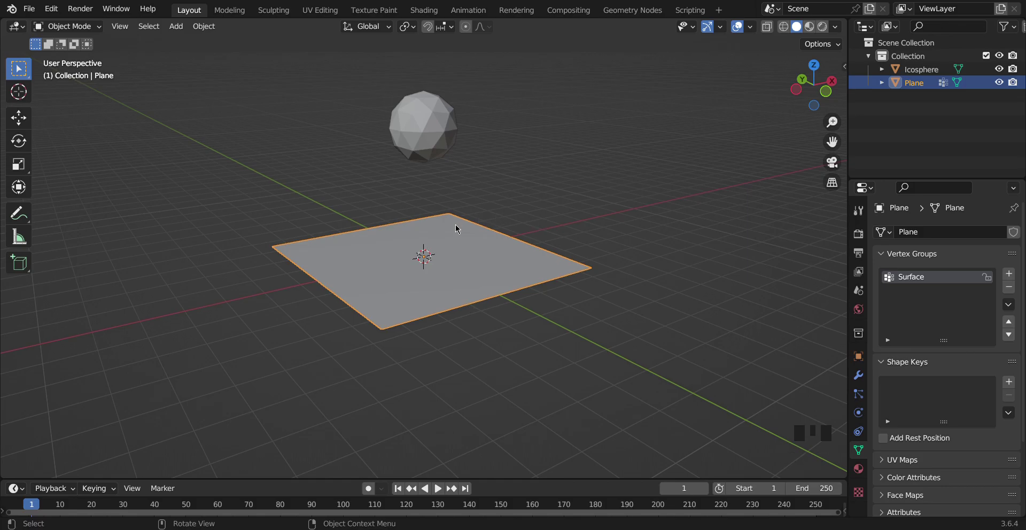
- Add a Vertex Weight Proximity modifier on Surface targeting the icosphere's geometry
key(Tab)
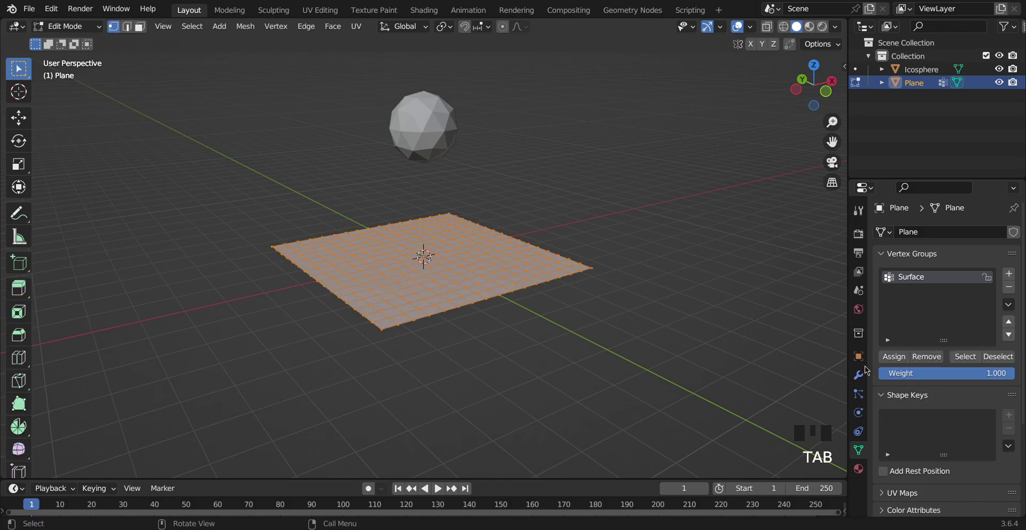
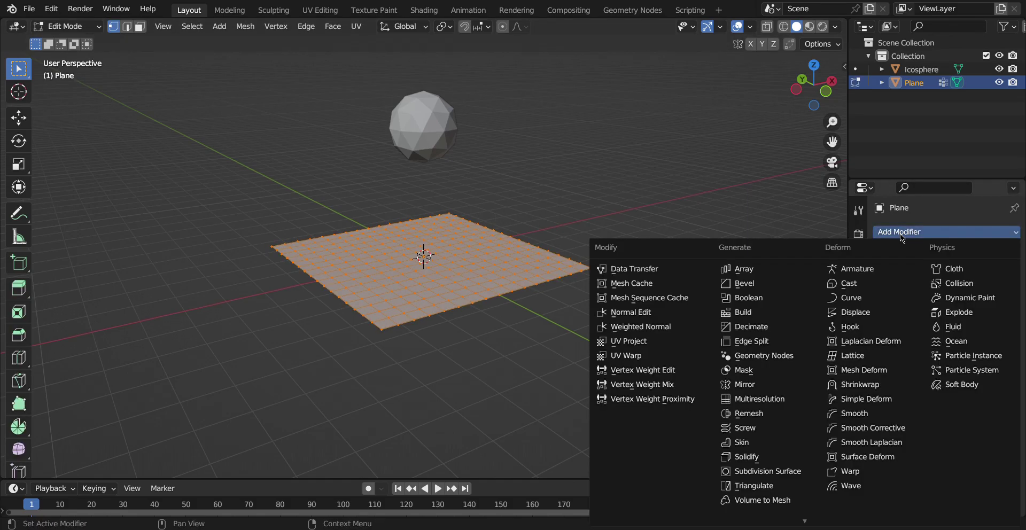
drag(664, 403, 1014, 345)
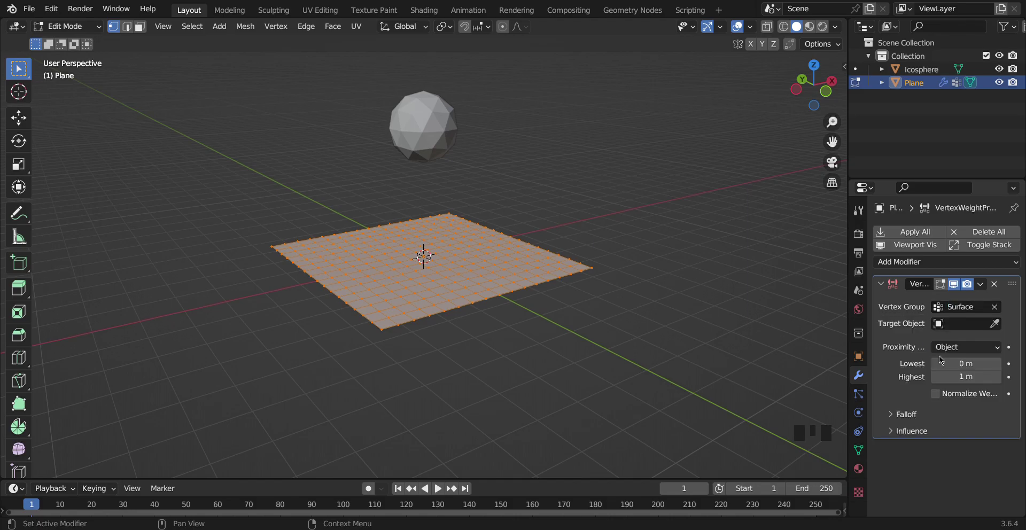
click(998, 330)
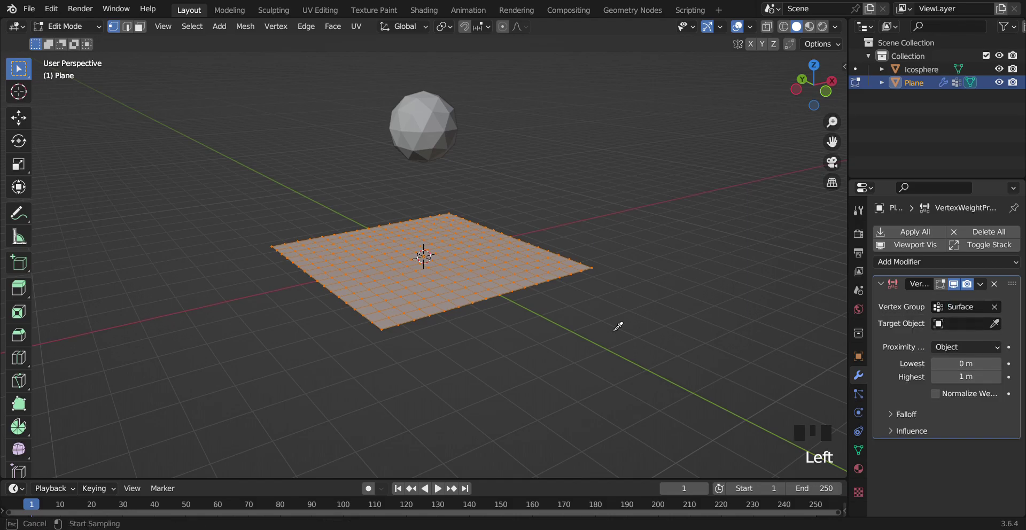
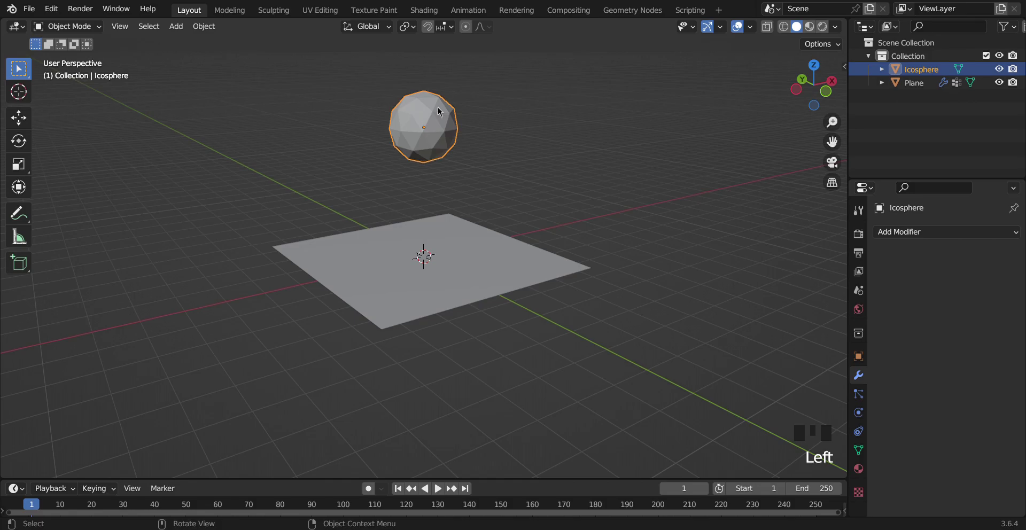
- Undo an accidental icosphere move and reselect the plane
key(g)
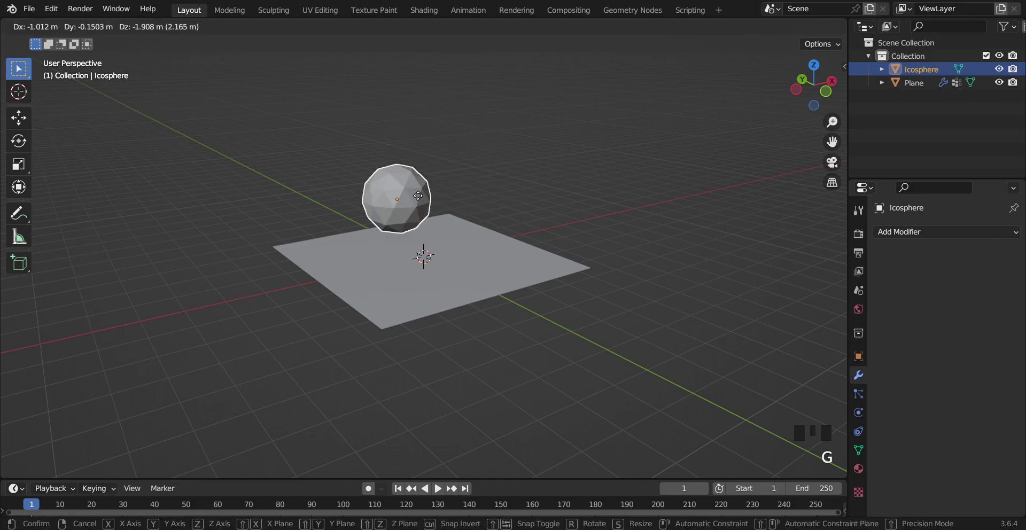
key(ctrl+z)
click(516, 284)
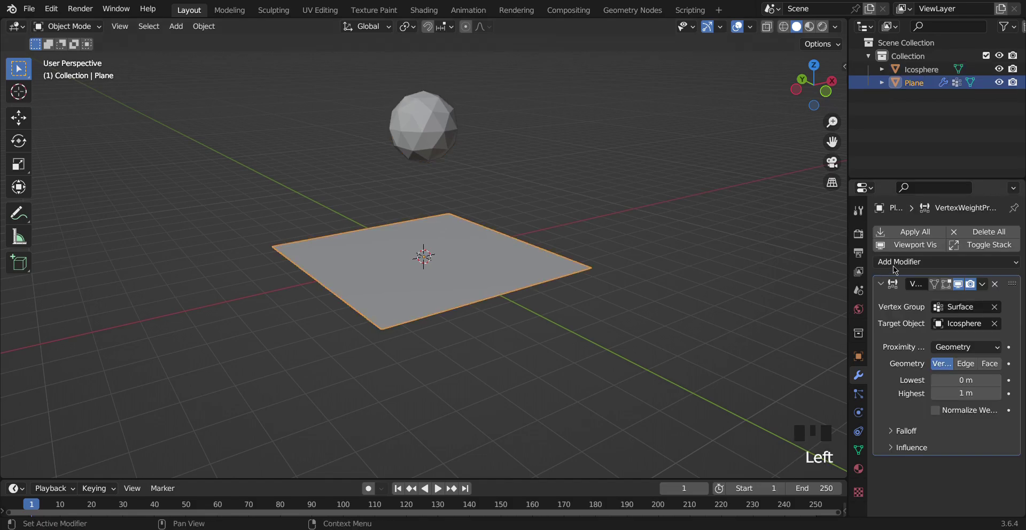
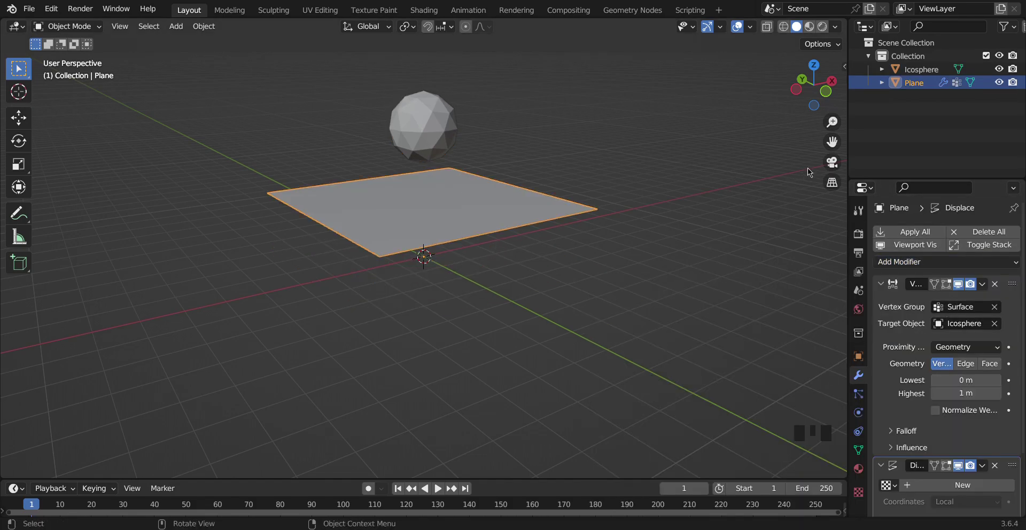
- Add a Displace modifier with a new texture, limited to the Surface vertex group
click(833, 98)
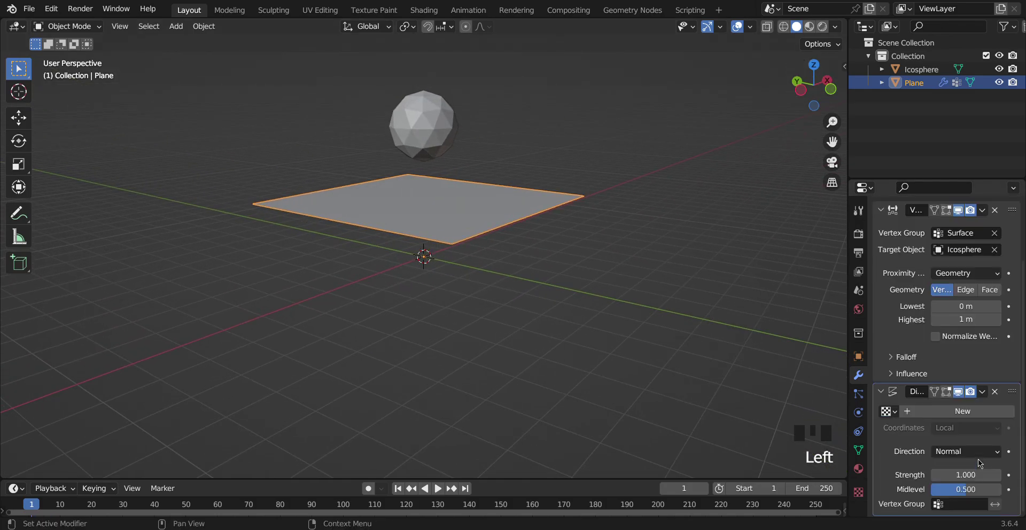
drag(927, 416, 952, 428)
click(952, 427)
drag(957, 453, 882, 462)
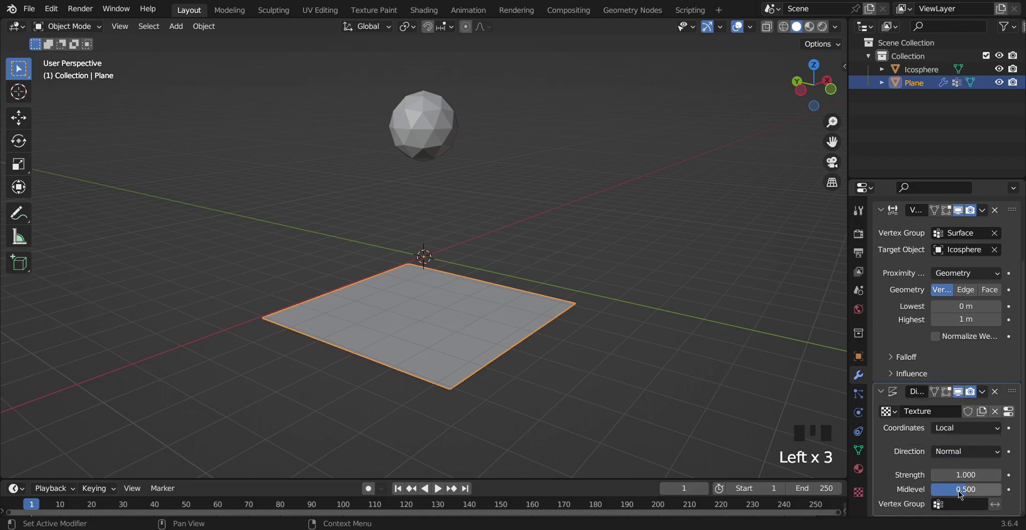
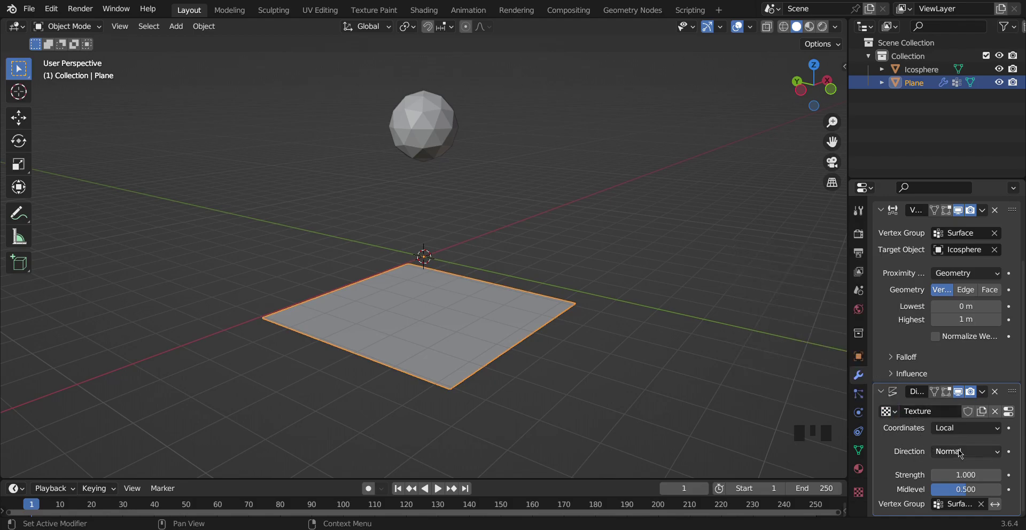
click(968, 453)
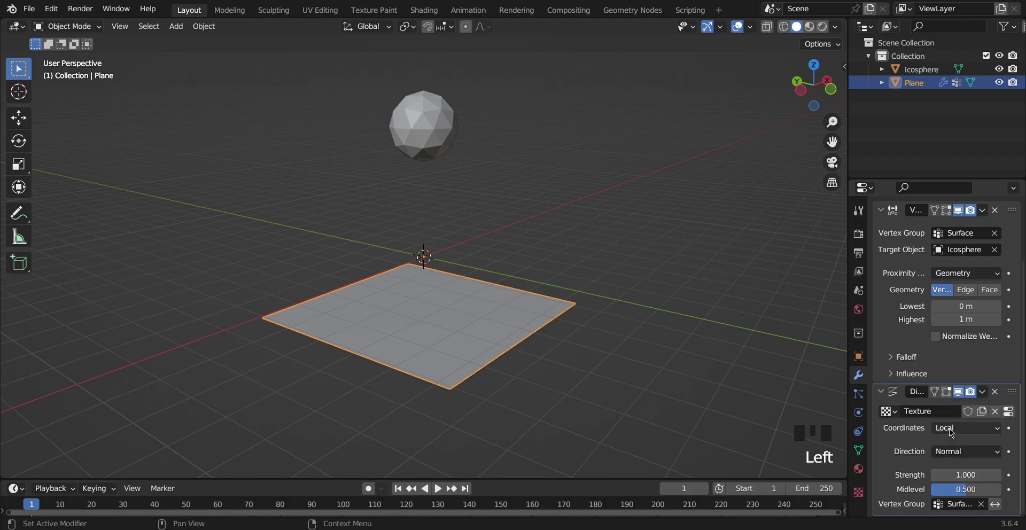
click(894, 411)
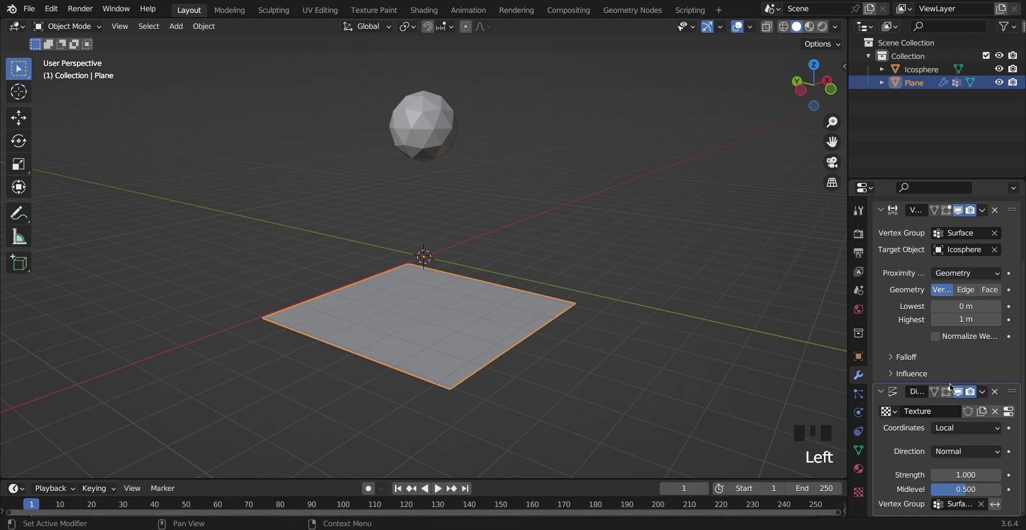
- Lower the icosphere onto the plane so the Clouds texture raises bumps beneath it
click(864, 489)
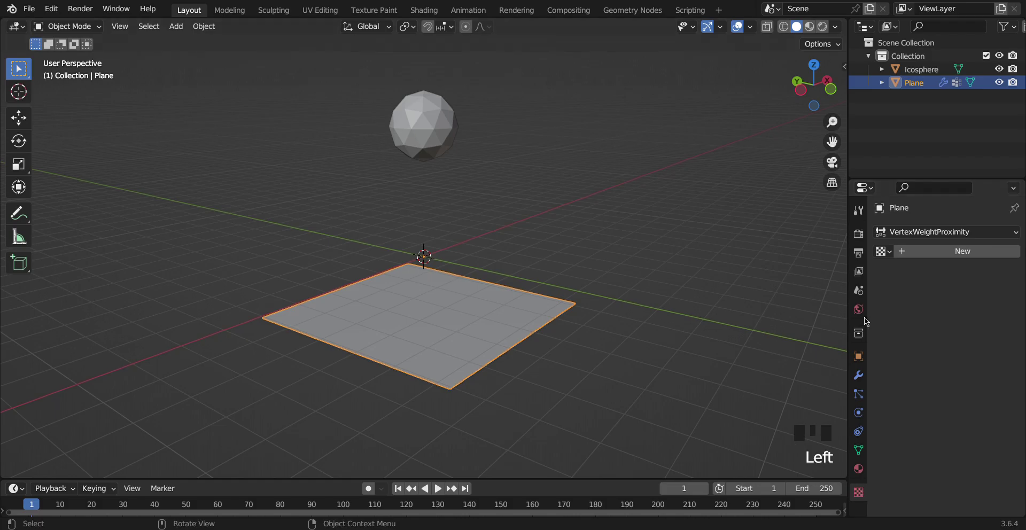
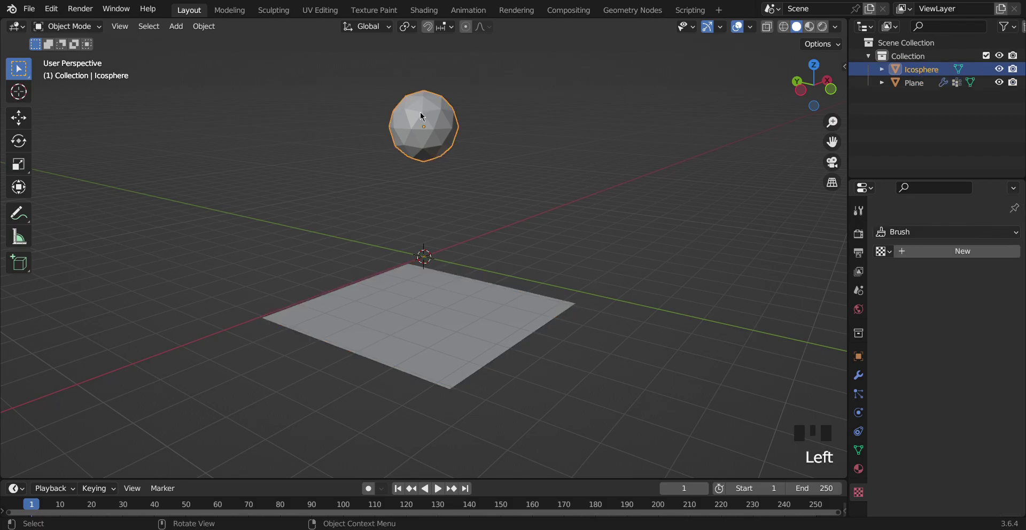
key(g)
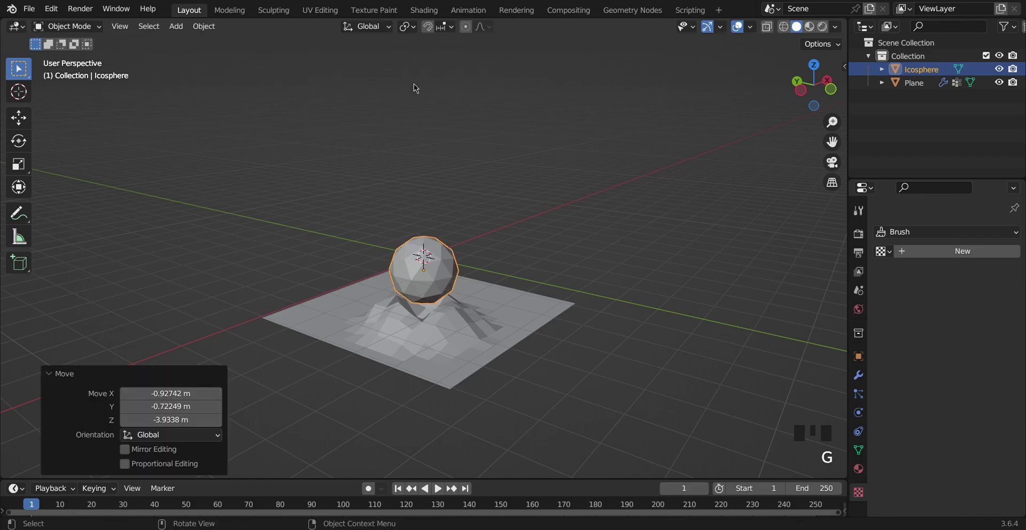
click(822, 101)
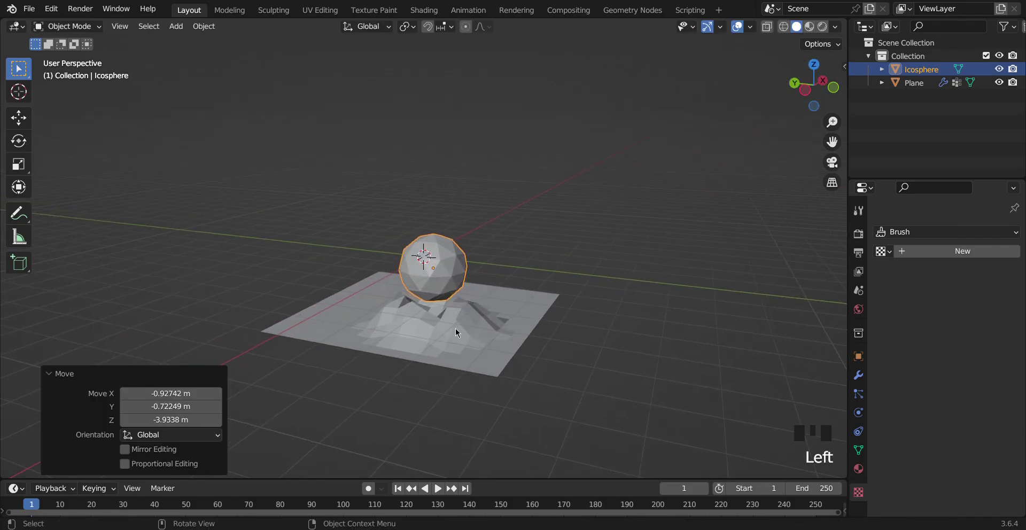
click(458, 333)
key(g)
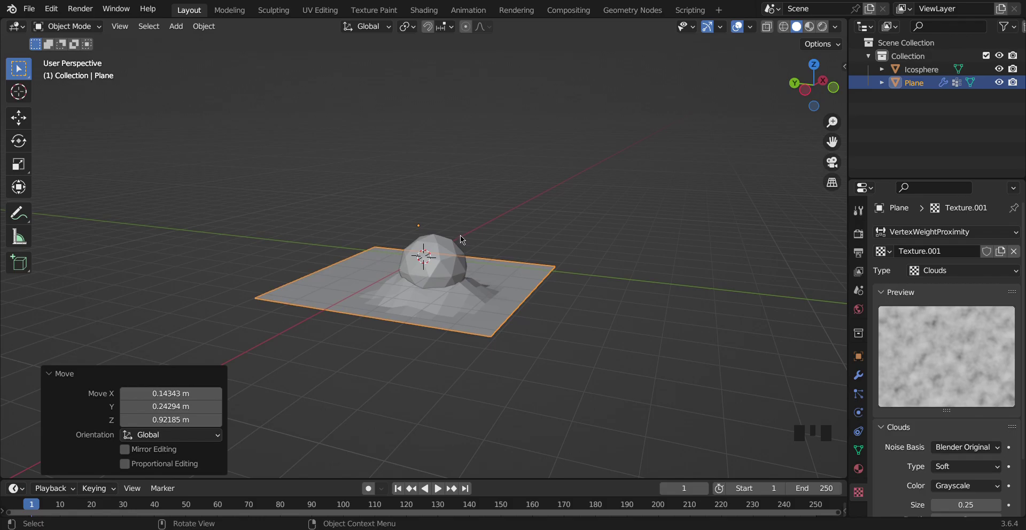
- Move the icosphere around above the plane to reshape the terrain bumps
click(463, 239)
key(g)
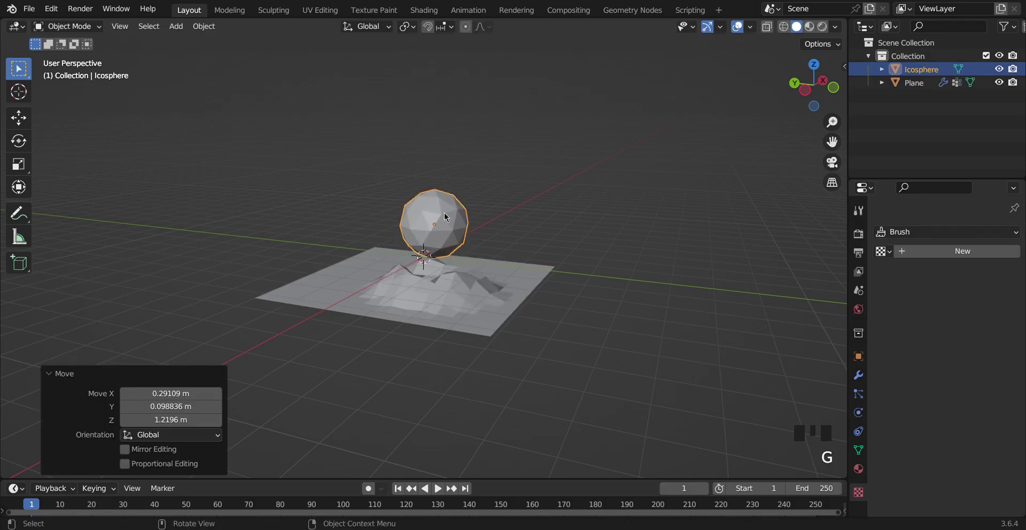
click(821, 103)
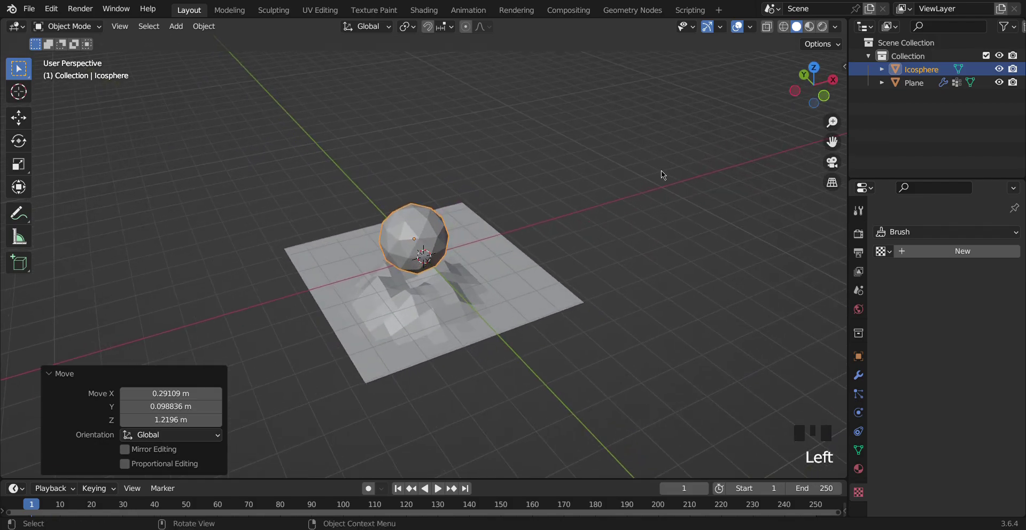
key(g)
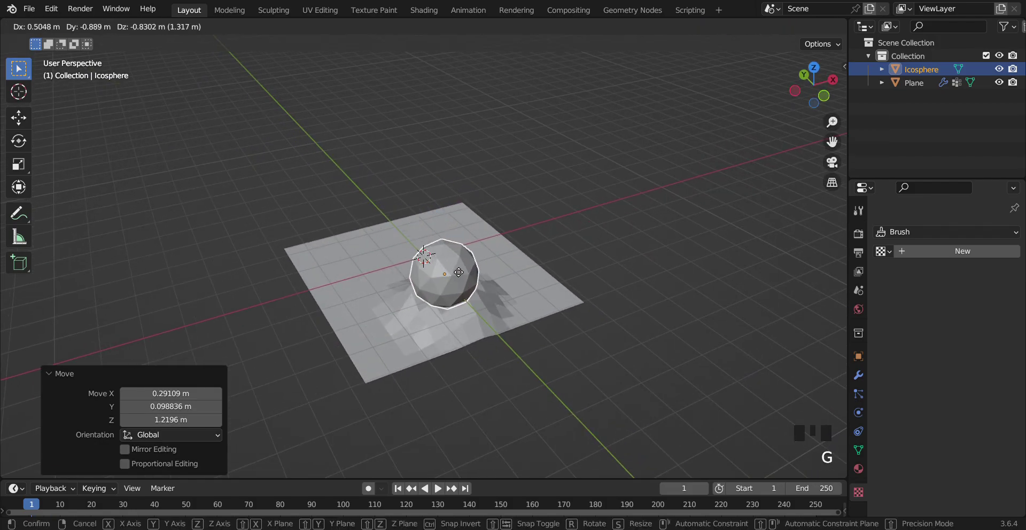
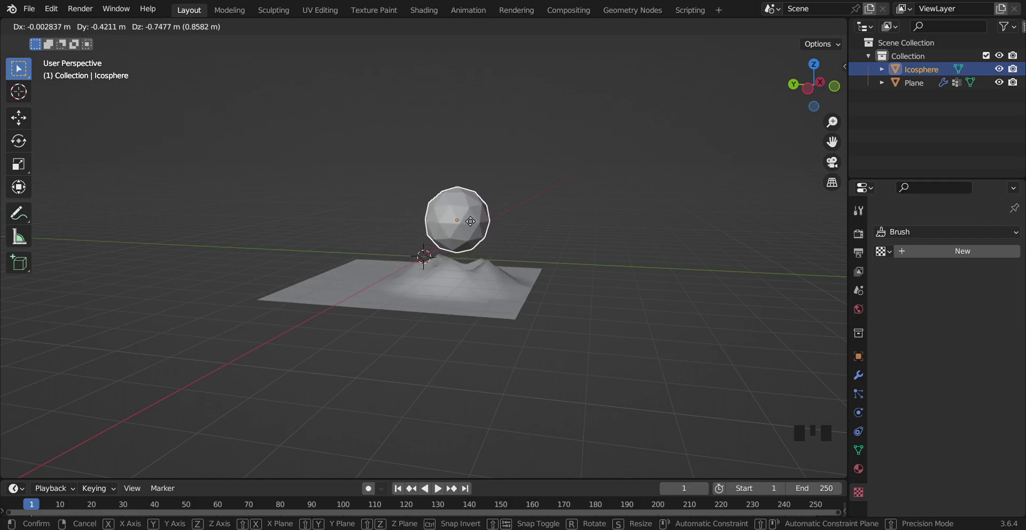
- Reselect the plane and reopen its modifier settings
click(466, 315)
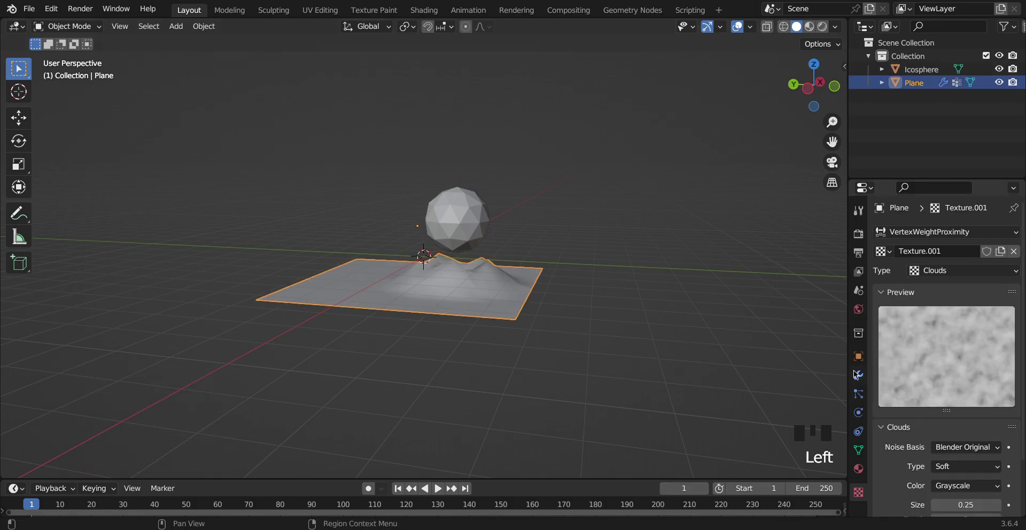
click(857, 375)
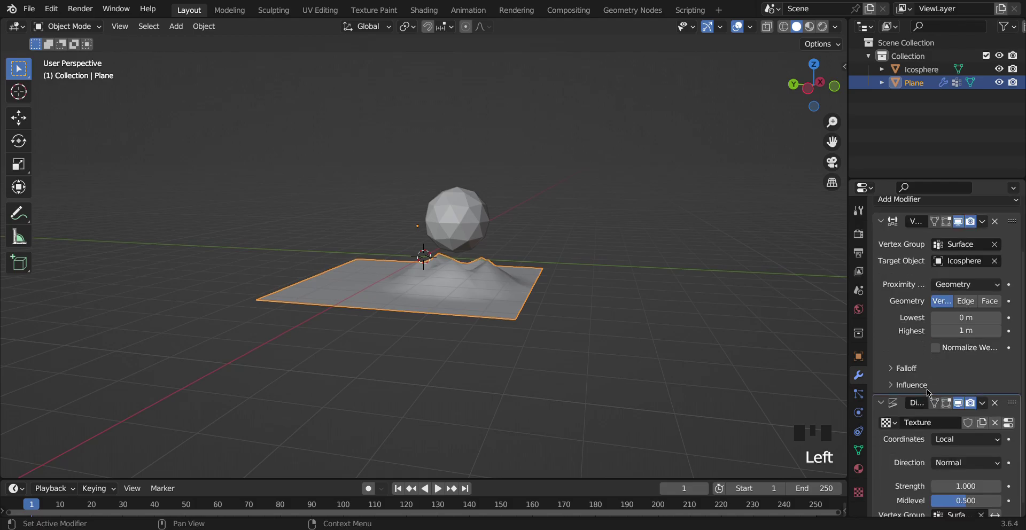
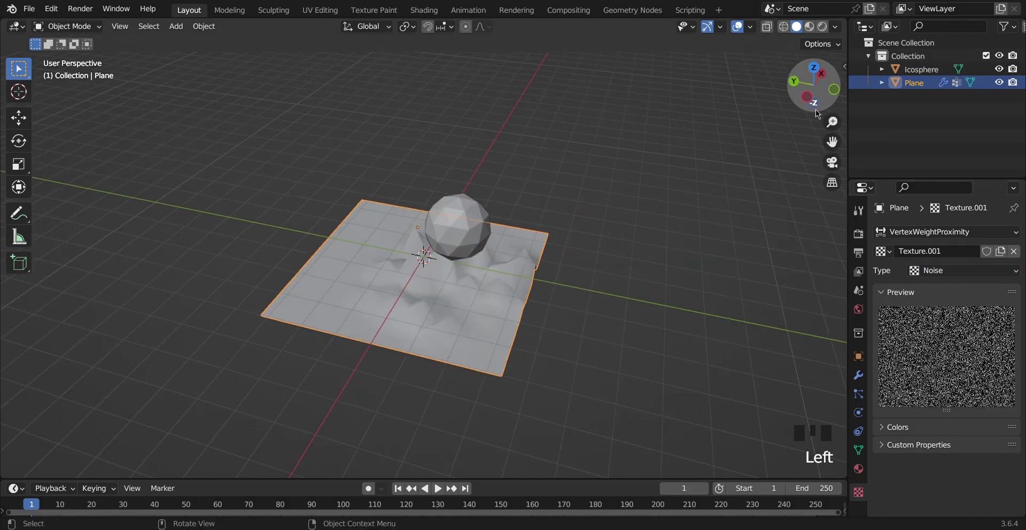
- Drag the icosphere across the plane so sharp Noise spikes rise beneath it
click(486, 220)
key(g)
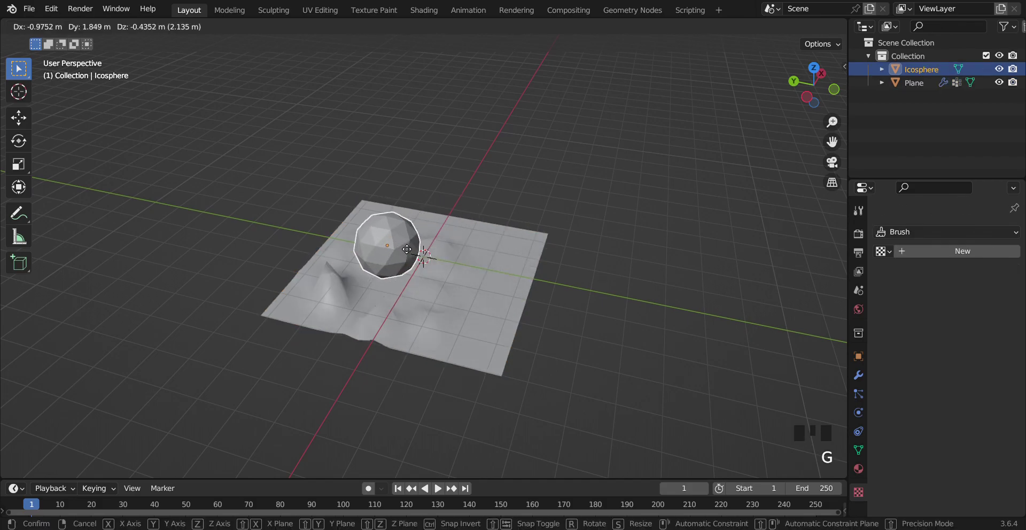
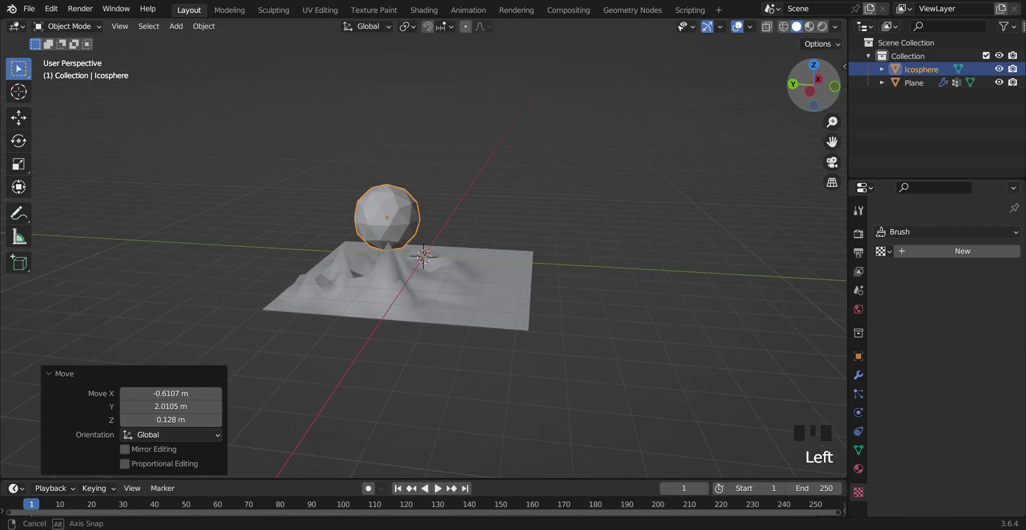
click(406, 215)
key(g)
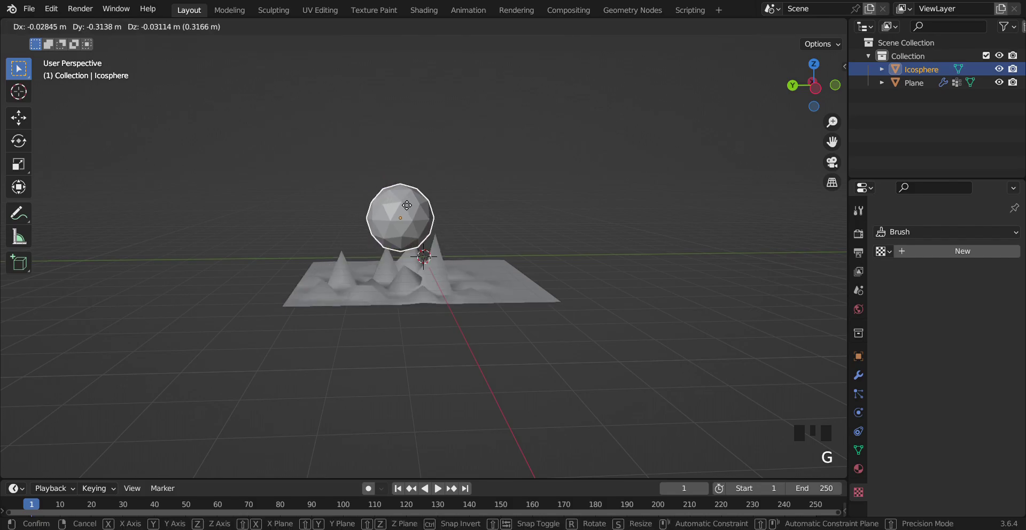